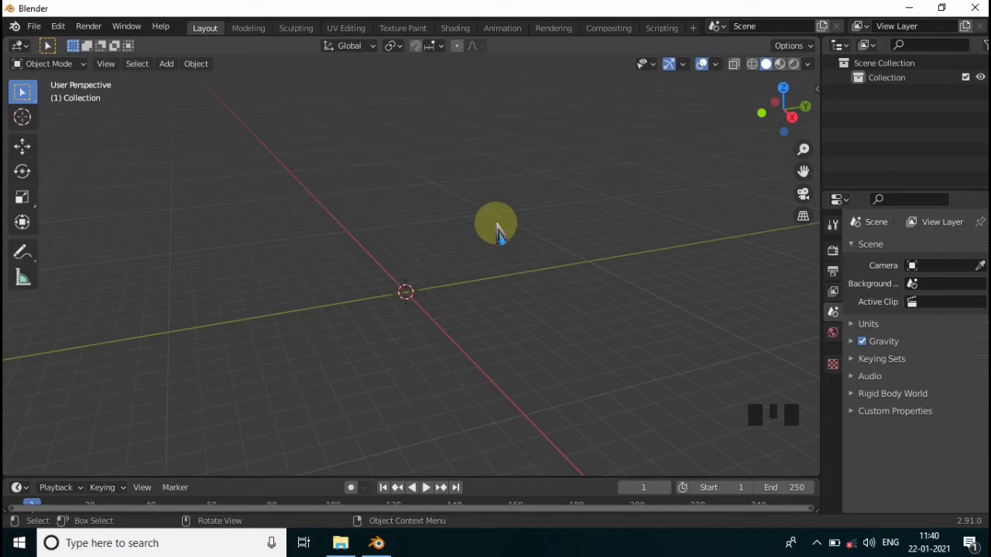
- Orbit the empty scene and look straight down on it from above
scroll("down", 3)
scroll("down", 3)
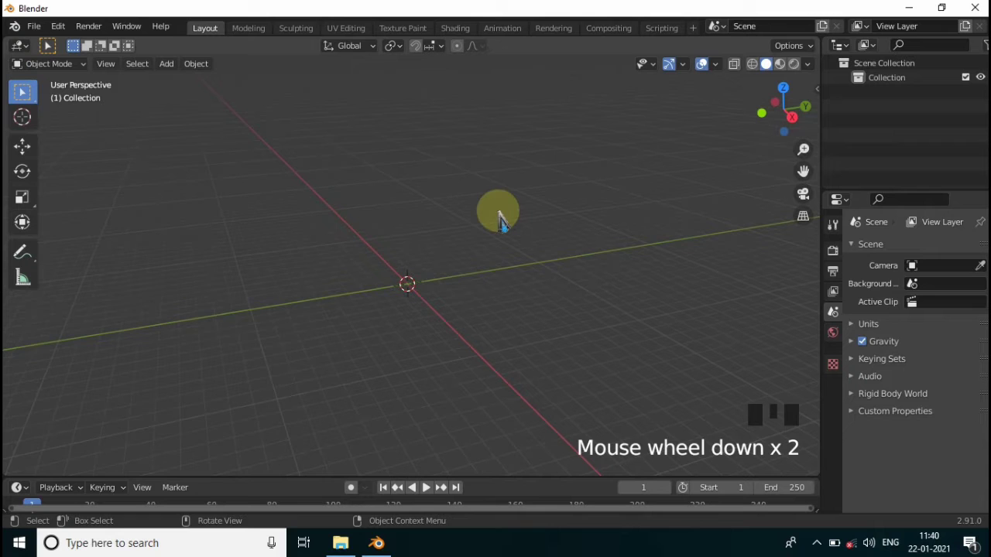
left_click_drag(507, 226, 507, 227)
key("`")
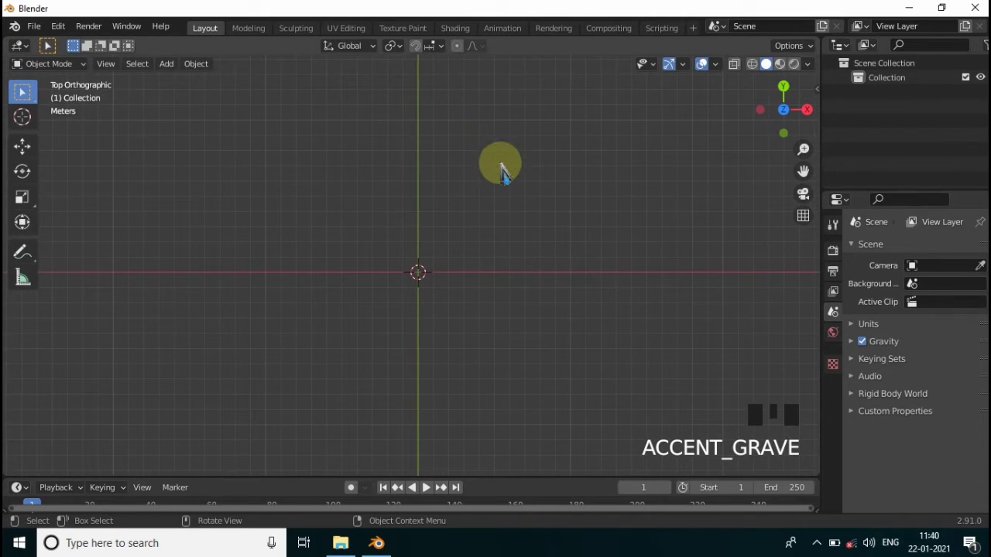
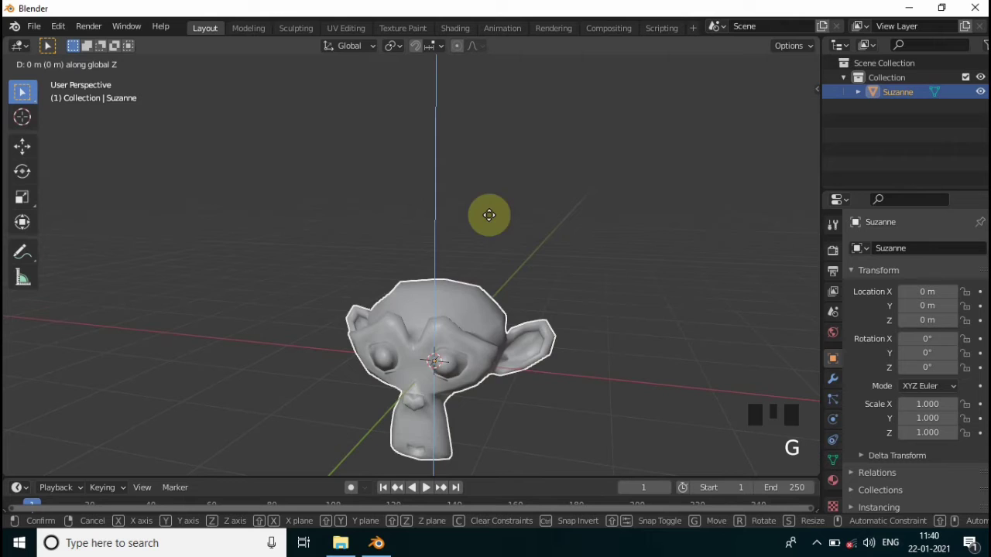
- Raise the monkey head above the grid and start sliding it along the Y axis in side view
key("KP_2")
key("KP_3")
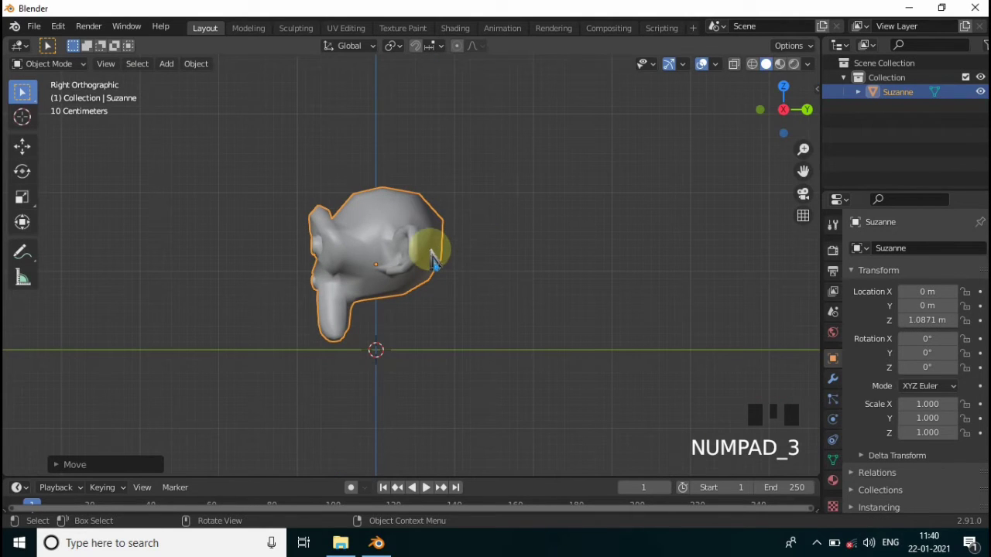
key("g")
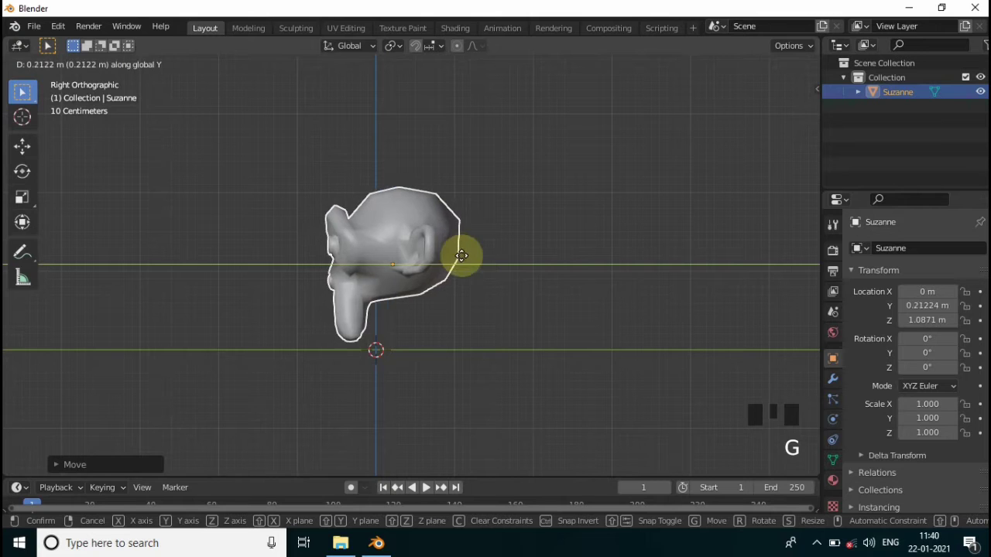
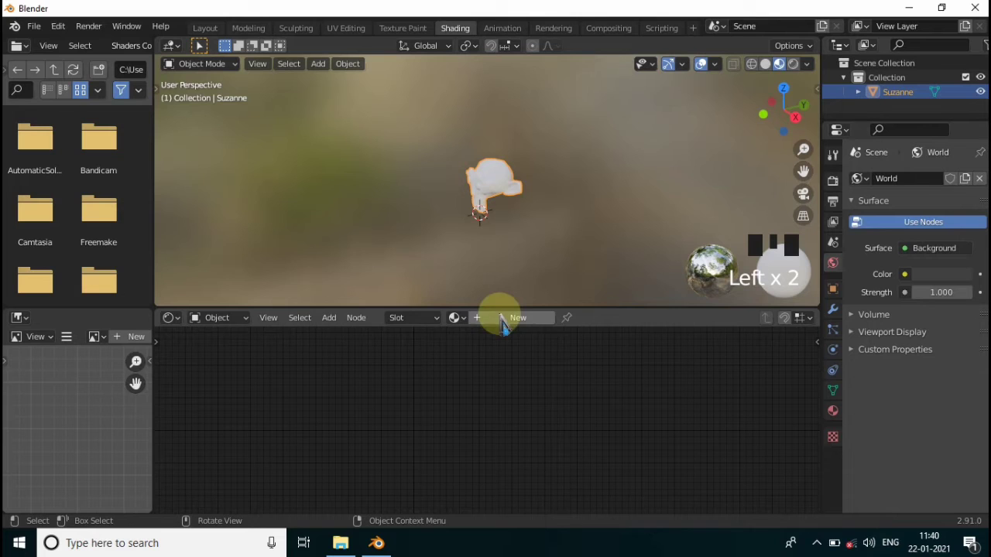
- Link the Principled BSDF and the Transparent BSDF into the Mix Shader
left_click_drag(504, 318, 495, 379)
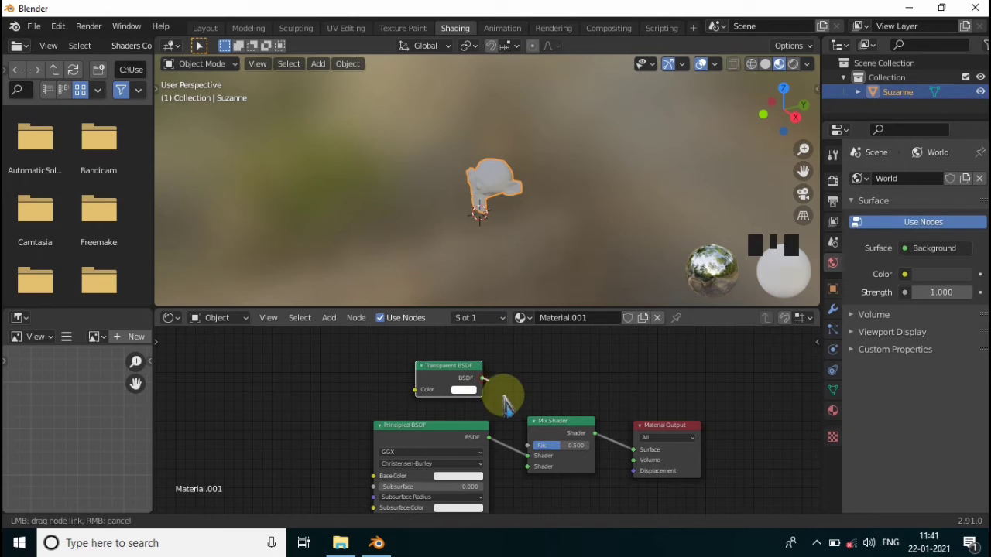
left_click_drag(602, 421, 841, 410)
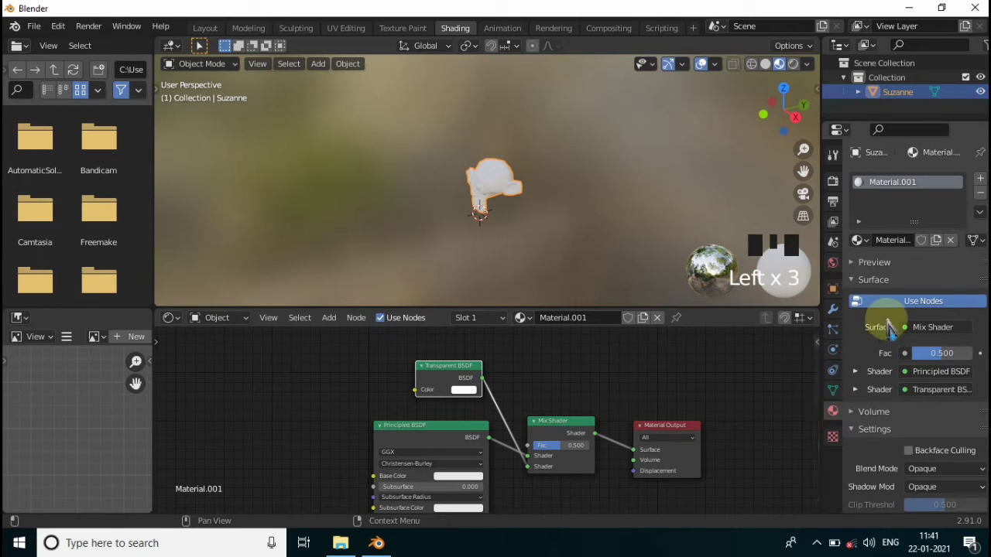
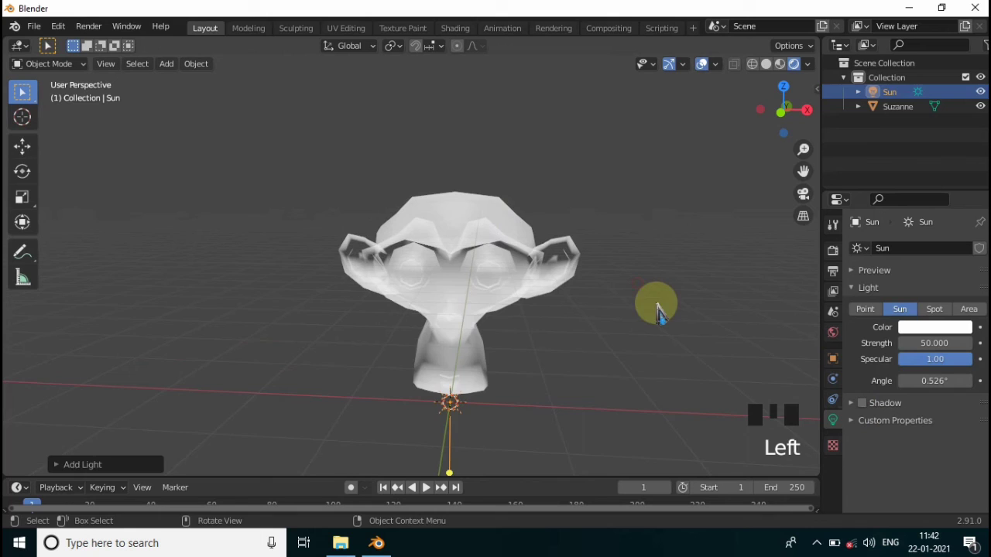
- Deselect the Sun, orbit to inspect the semi-transparent head, and select Suzanne
left_click(664, 314)
middle_click(674, 309)
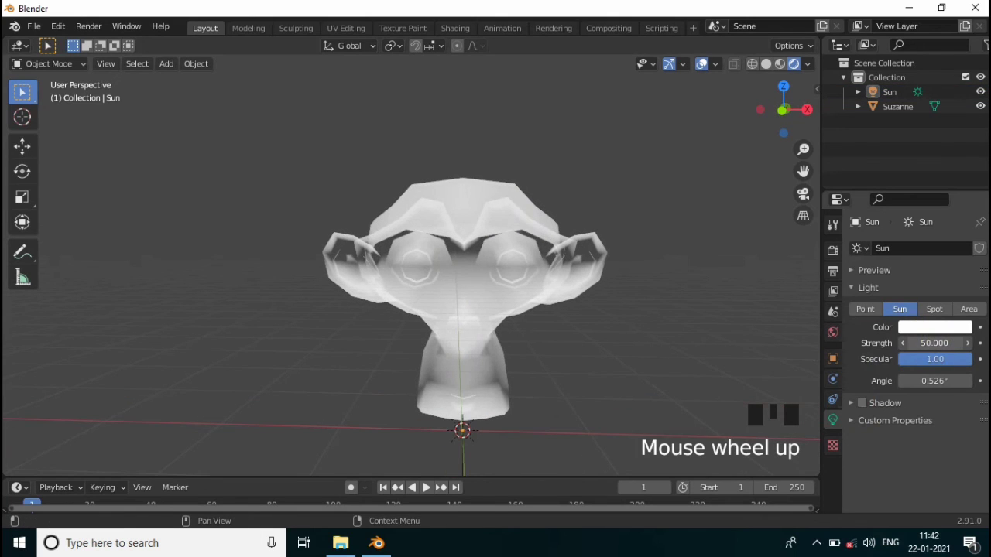
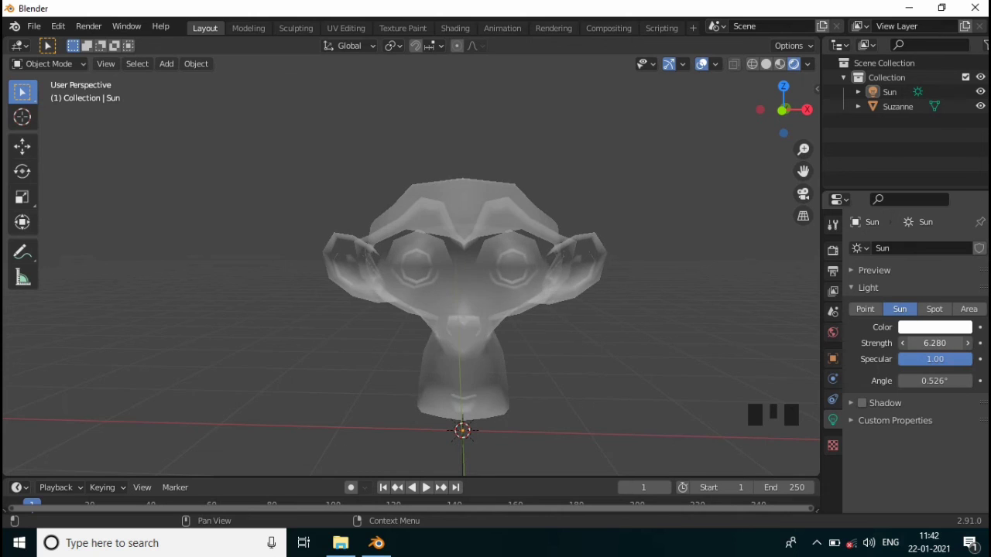
scroll("down", 3)
left_click_drag(527, 209, 593, 230)
scroll("up", 3)
scroll("up", 3)
middle_click(554, 234)
scroll("down", 3)
left_click_drag(605, 252, 524, 99)
left_click(525, 99)
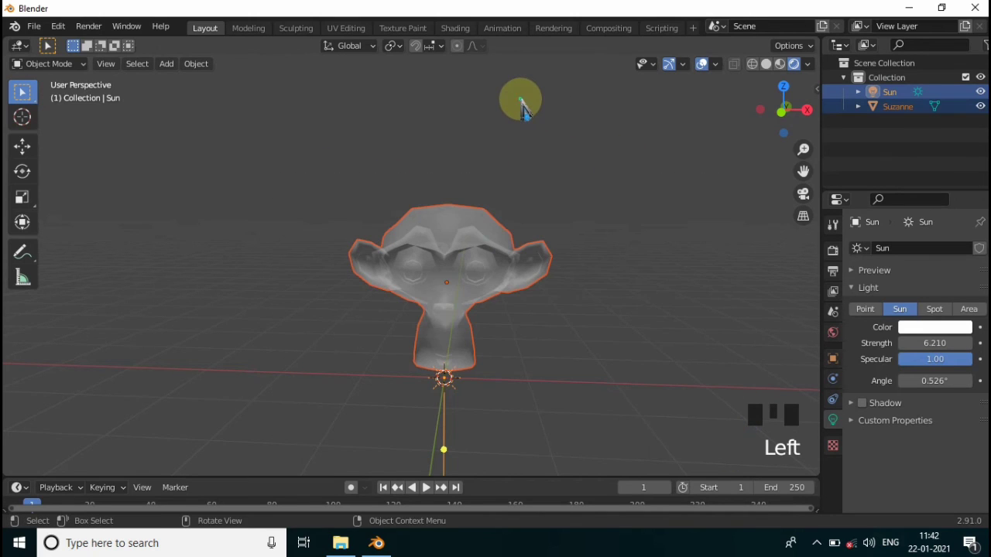